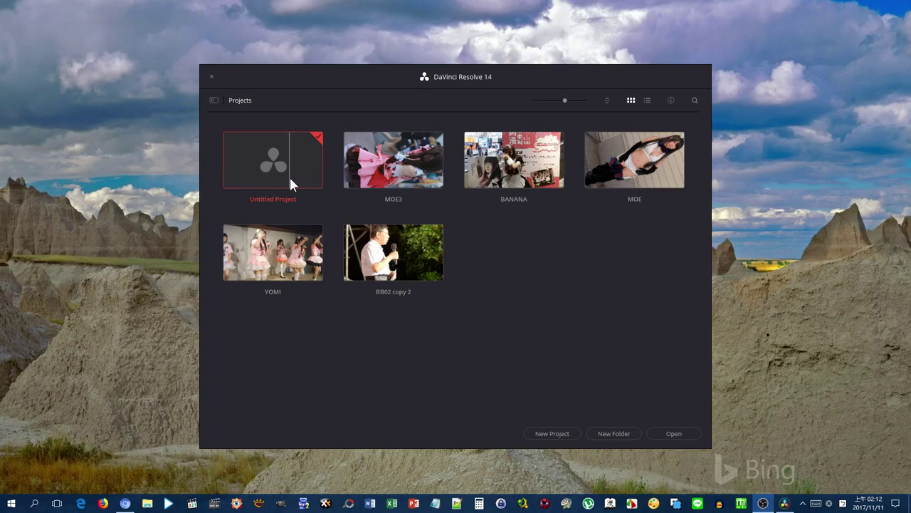
Open the MOE3 project from the Project Manager.
click(401, 177)
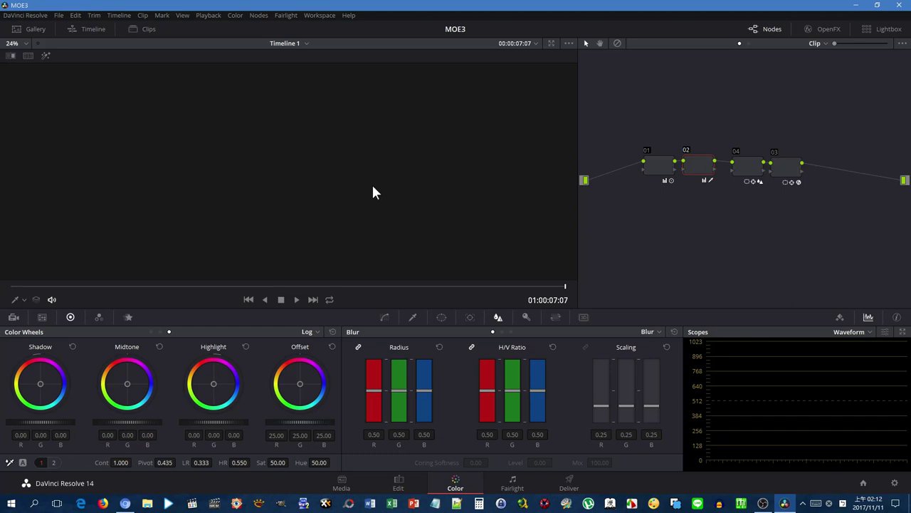
Show the Media page and toggle off the audio meters panel to widen the viewer.
click(338, 492)
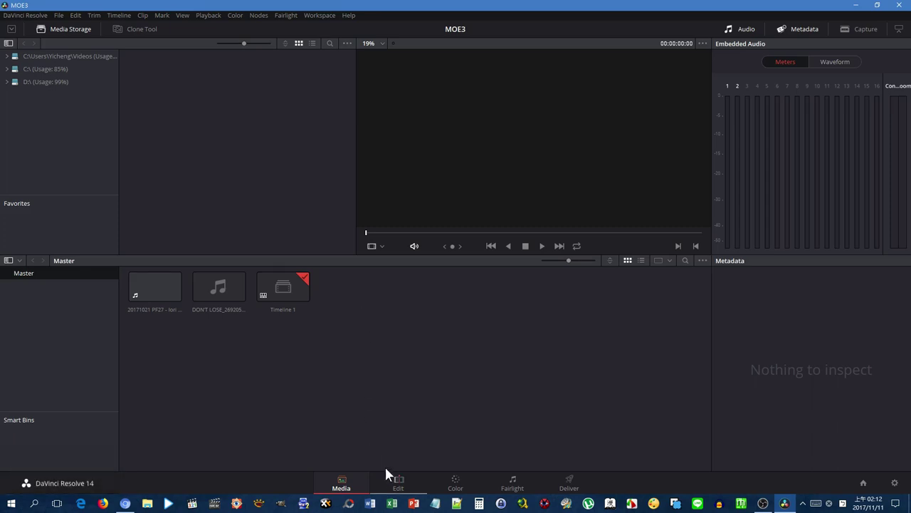
right_click(387, 403)
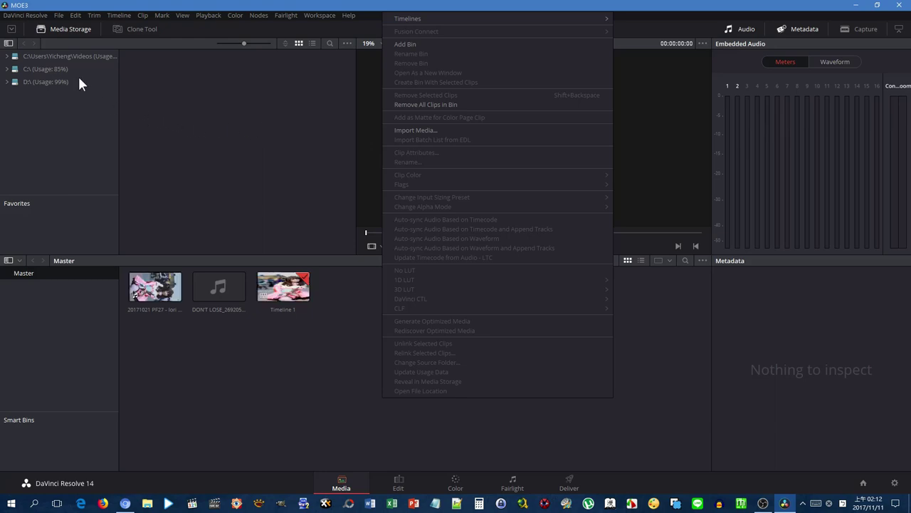
click(135, 33)
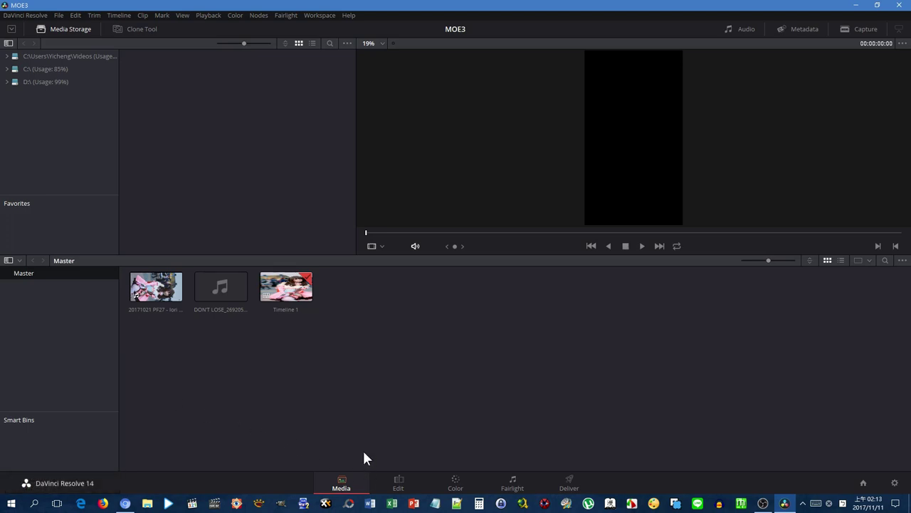
Create a new empty Timeline 2 from the Edit page media pool.
click(394, 483)
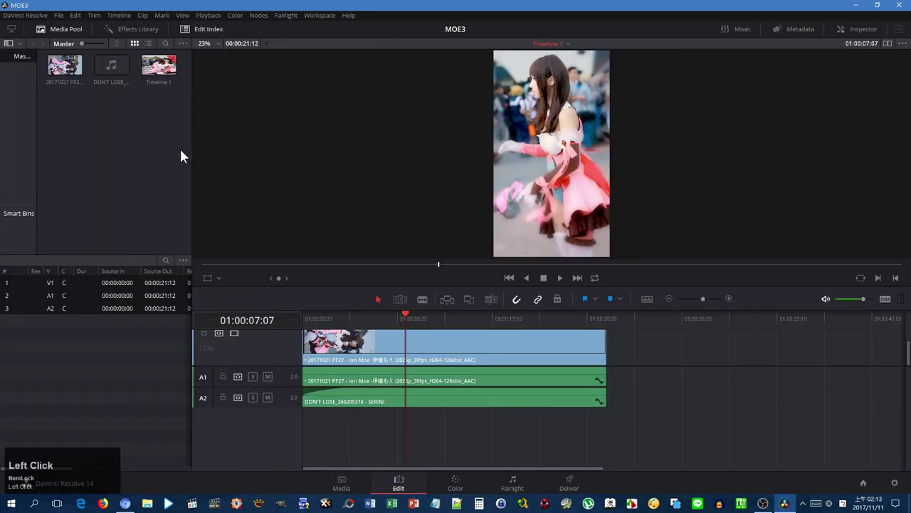
right_click(162, 121)
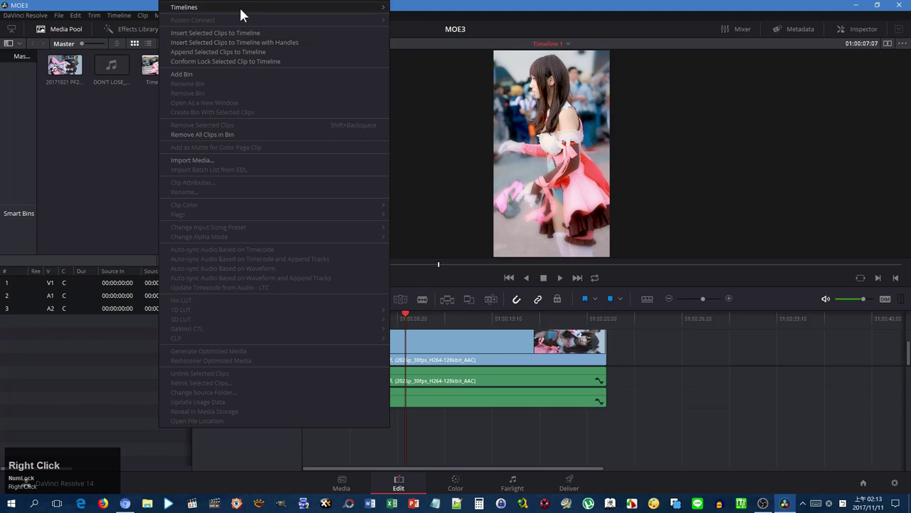
click(246, 14)
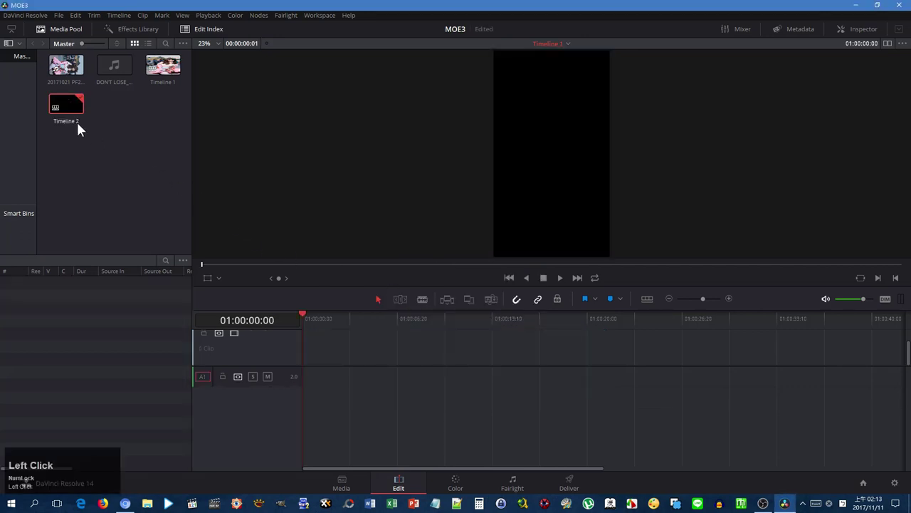
Place the DON'T LOSE music on audio track 2 and trim it to the video's length.
drag(81, 73, 428, 305)
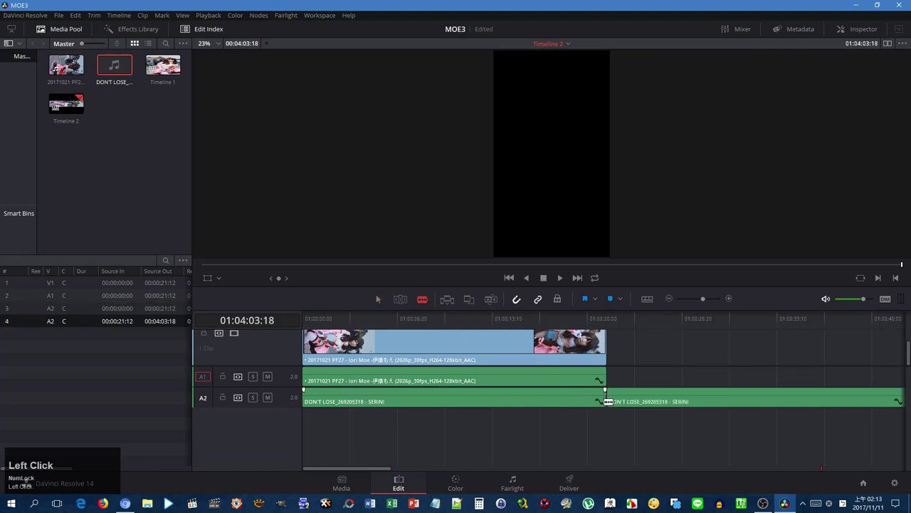
key(Delete)
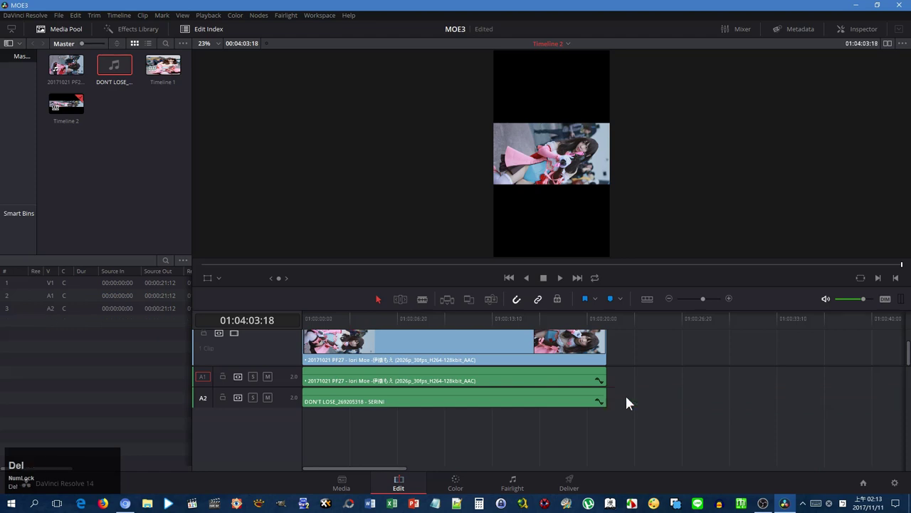
drag(329, 376, 389, 384)
key(ctrl+z)
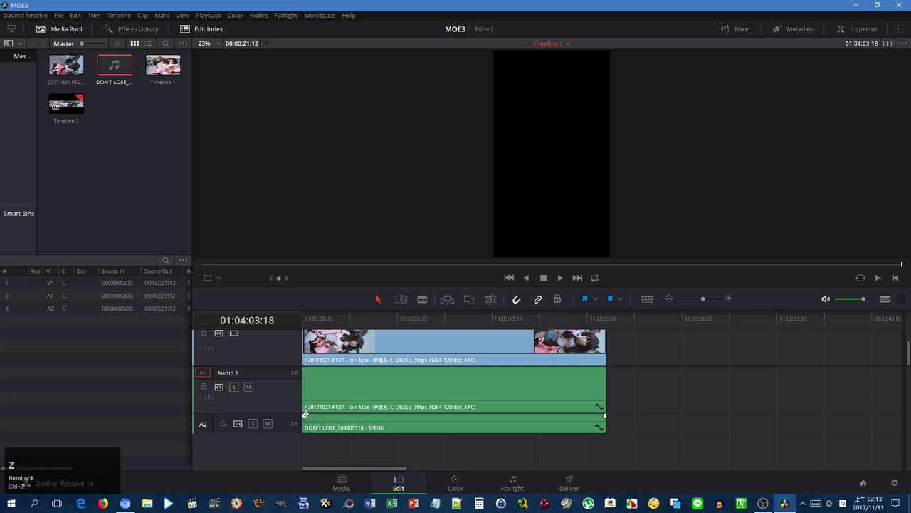
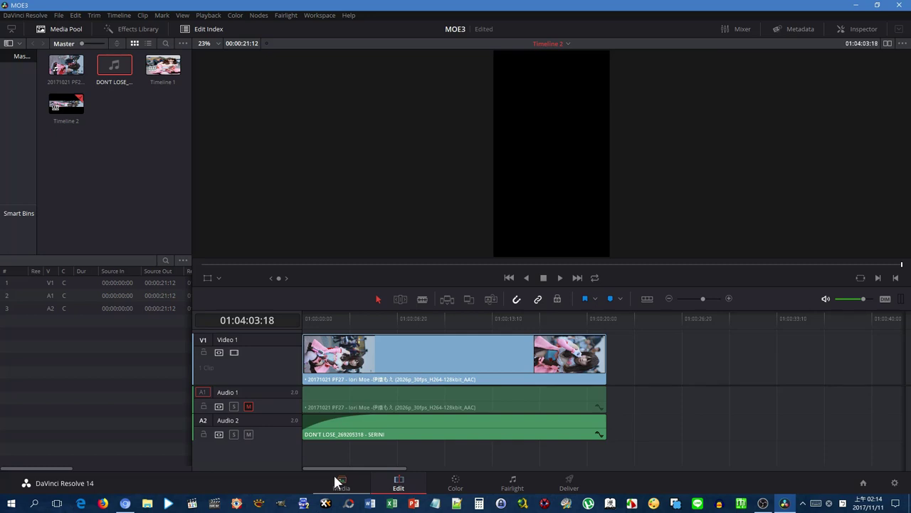
Confirm the cosplay clip's attributes with Full data levels from the Media page.
click(340, 478)
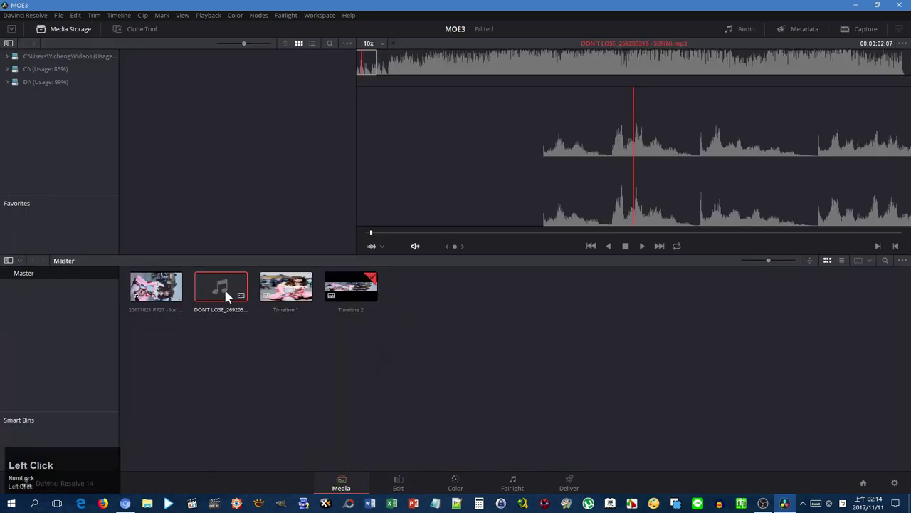
right_click(169, 292)
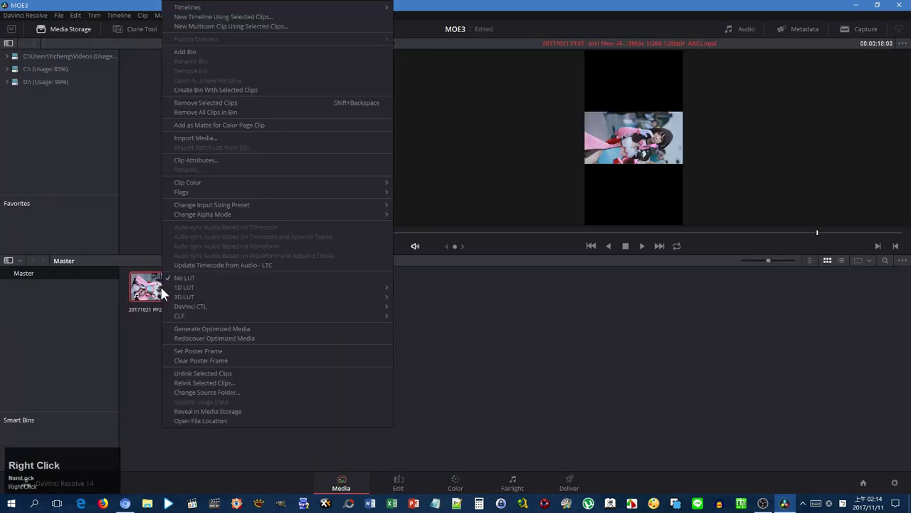
double_click(231, 166)
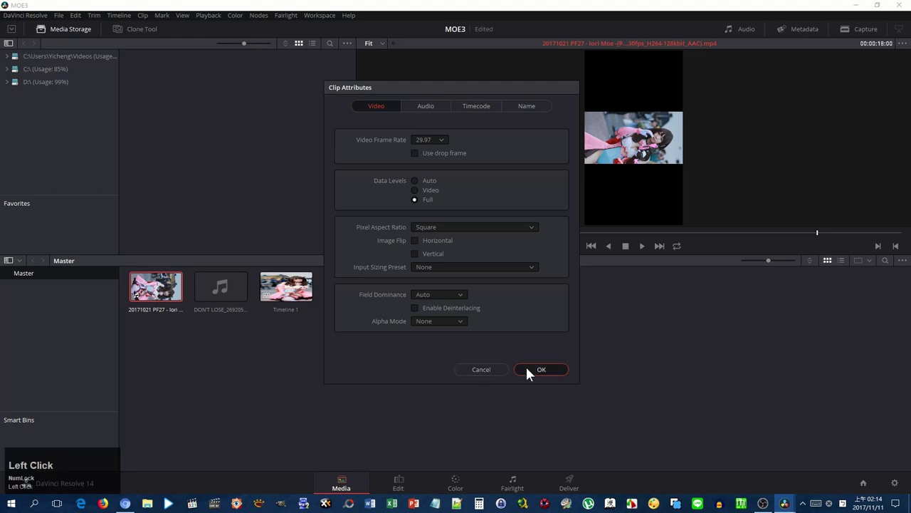
click(444, 482)
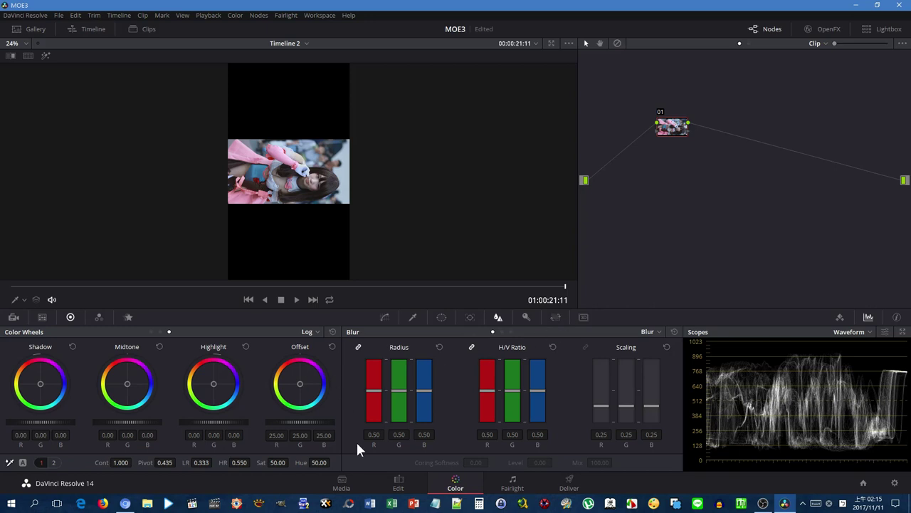
click(387, 485)
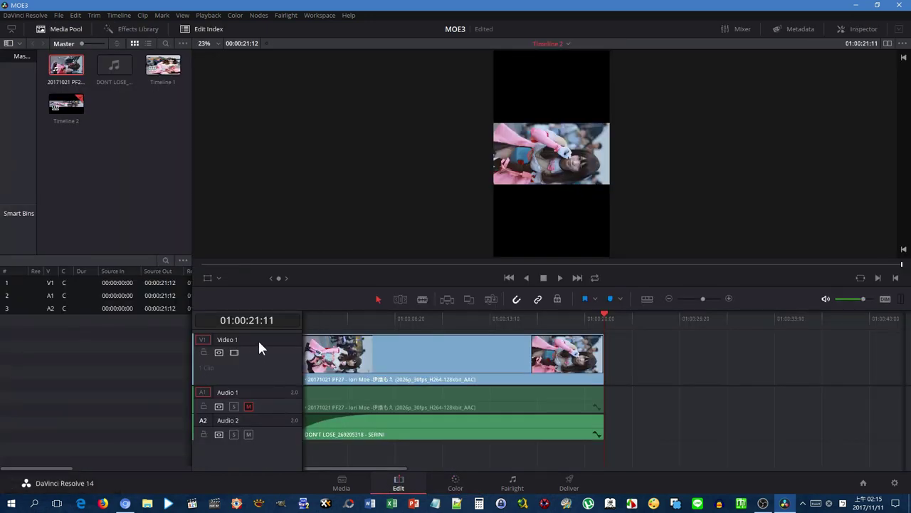
click(89, 20)
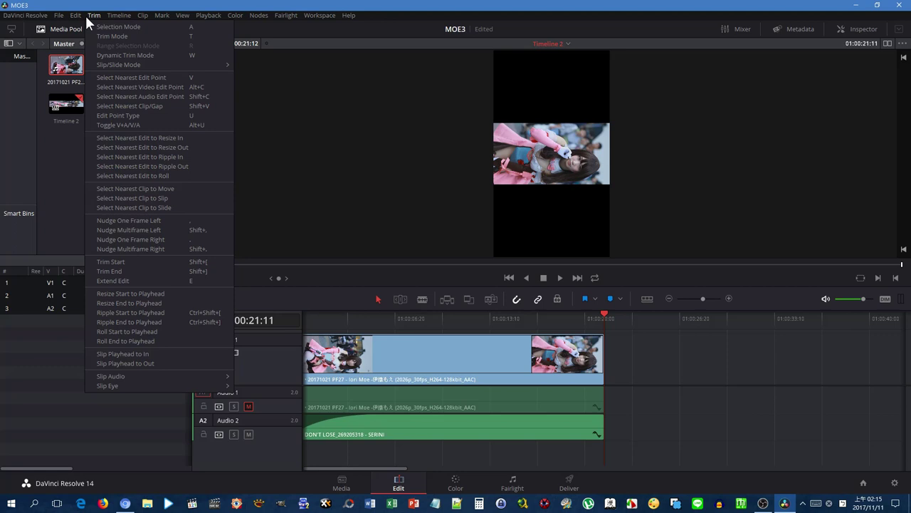
click(126, 6)
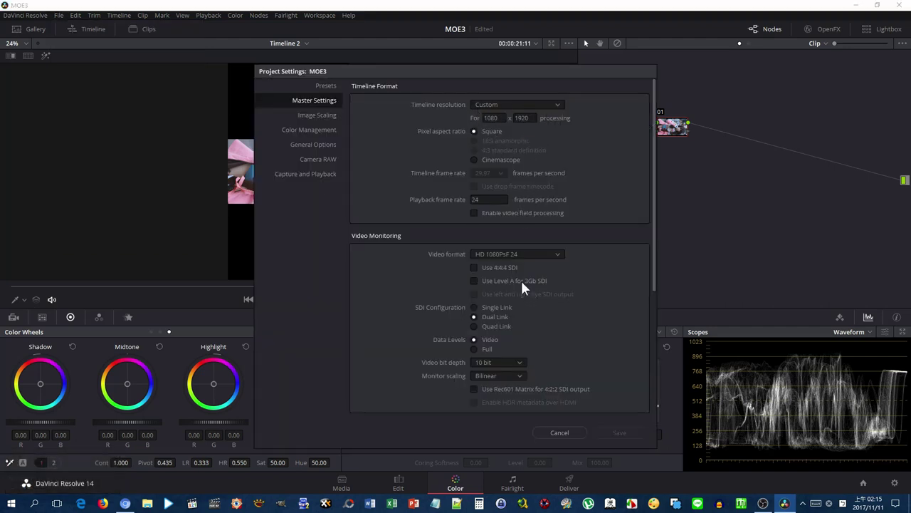
click(570, 438)
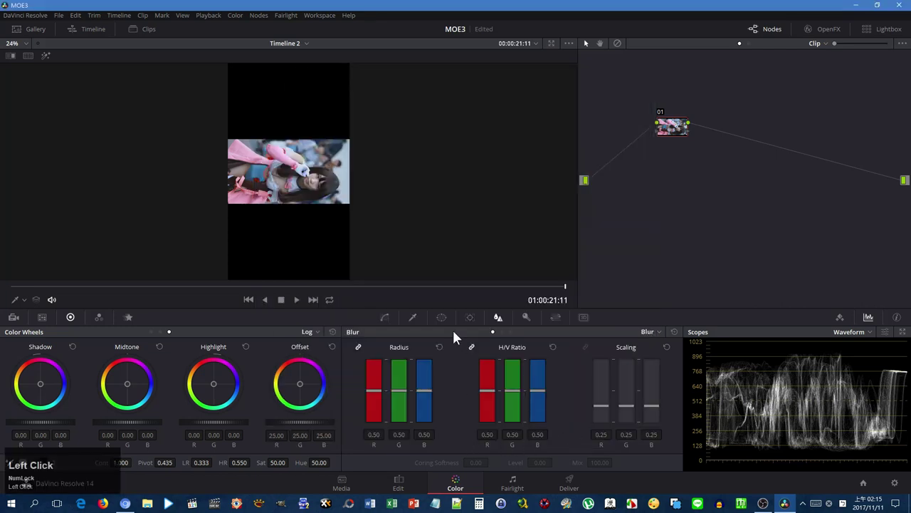
Rotate and zoom the cosplay clip upright in Sizing, then run a stabilization analysis.
click(566, 322)
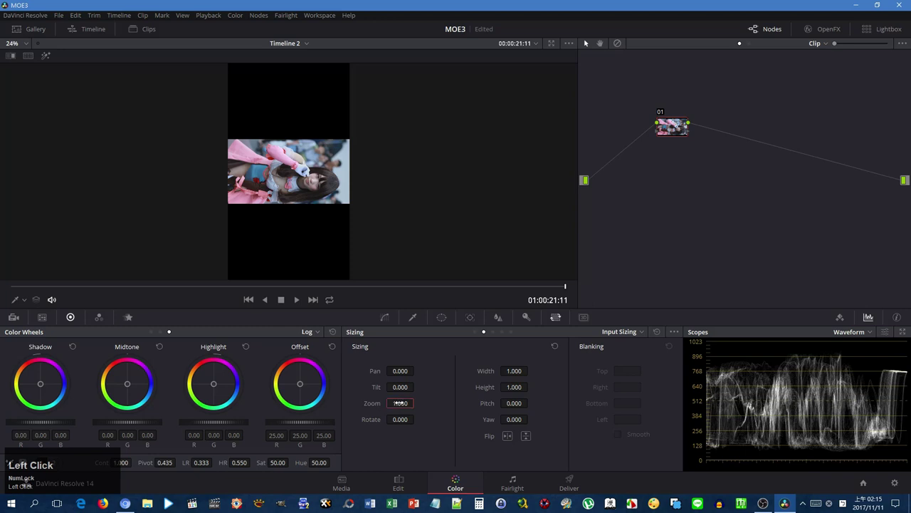
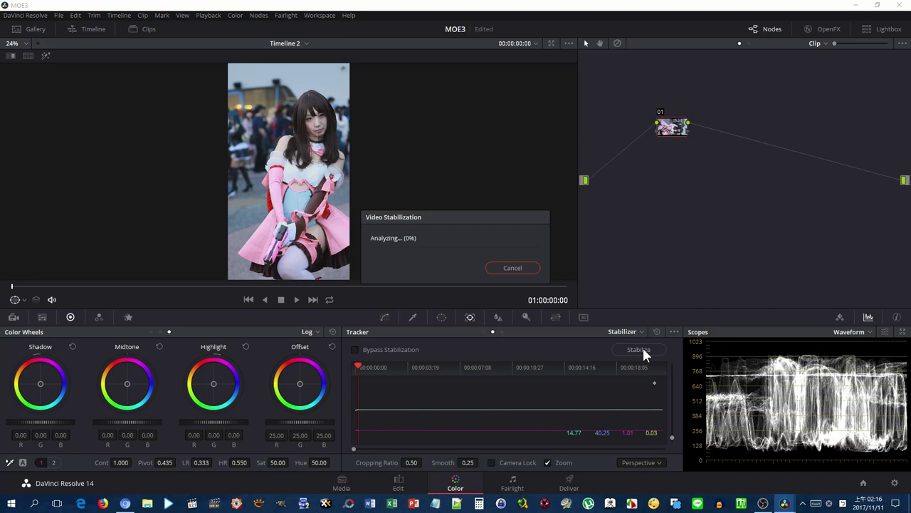
click(538, 272)
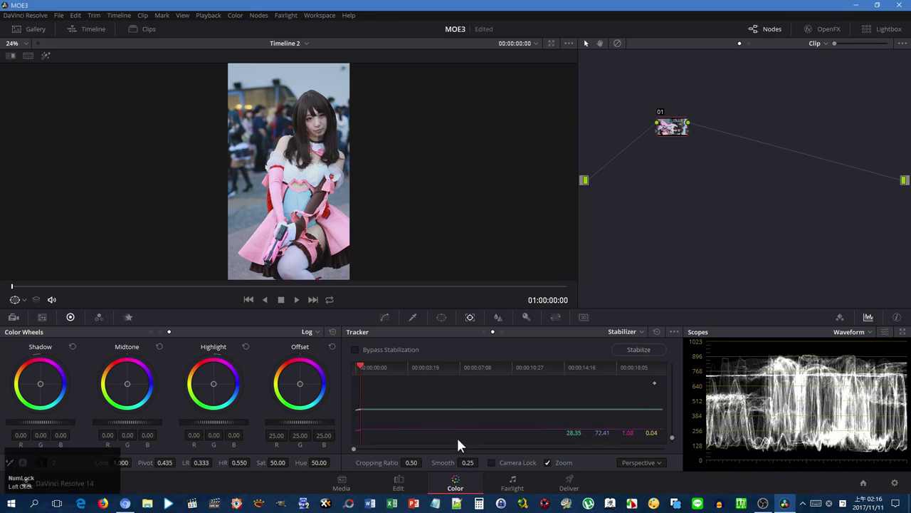
drag(339, 369, 386, 318)
View the face at 100% zoom and scrub forward to frame 7.
click(386, 318)
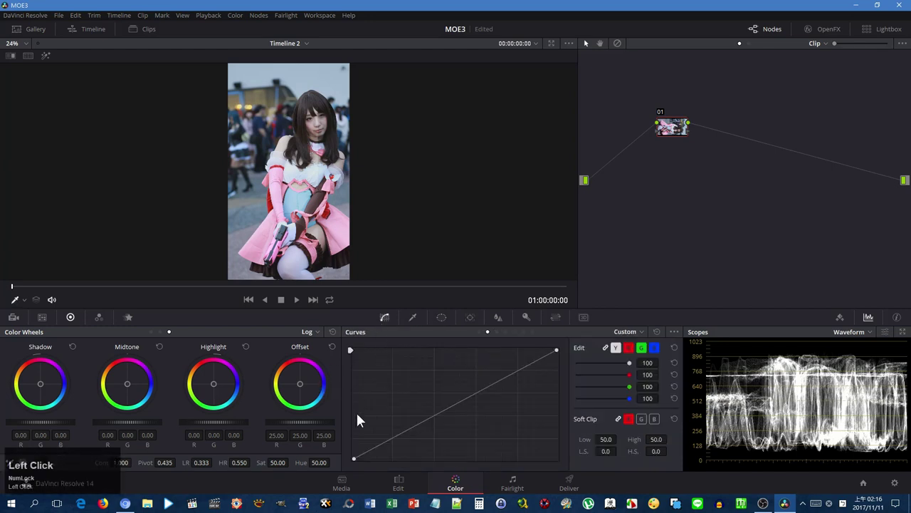
click(25, 48)
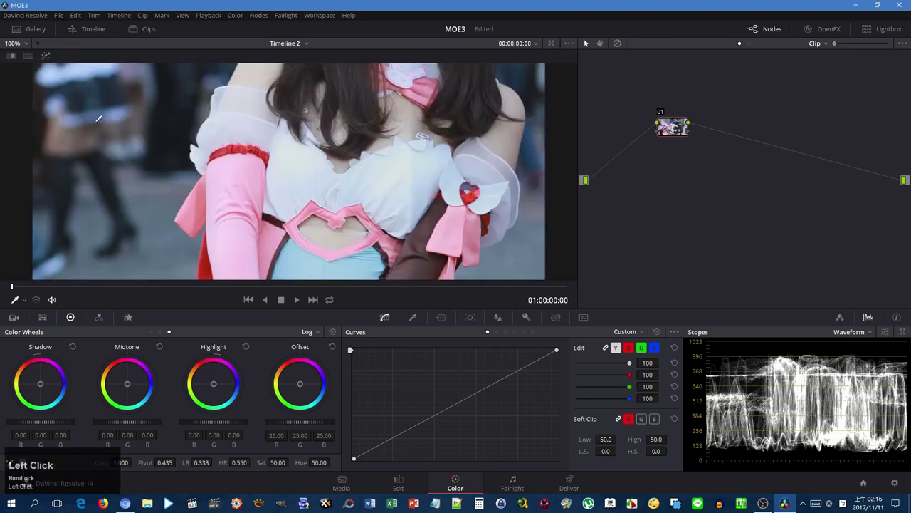
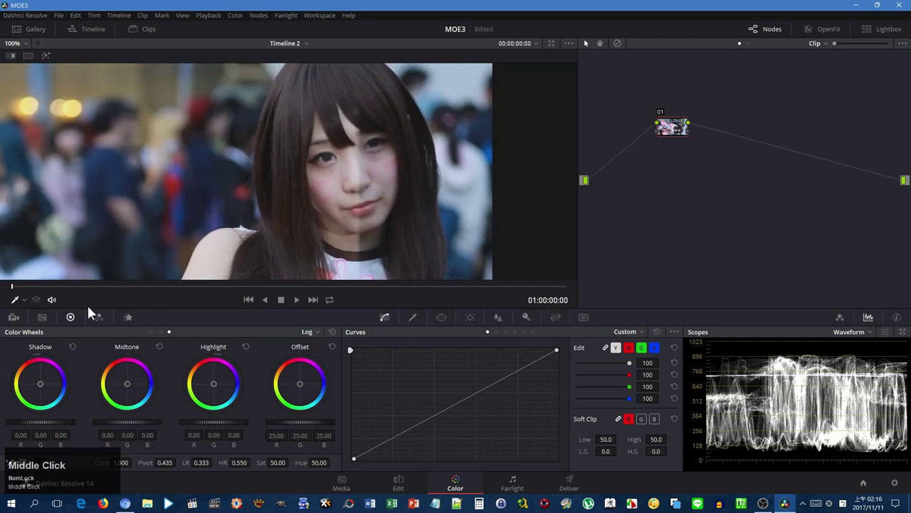
click(20, 291)
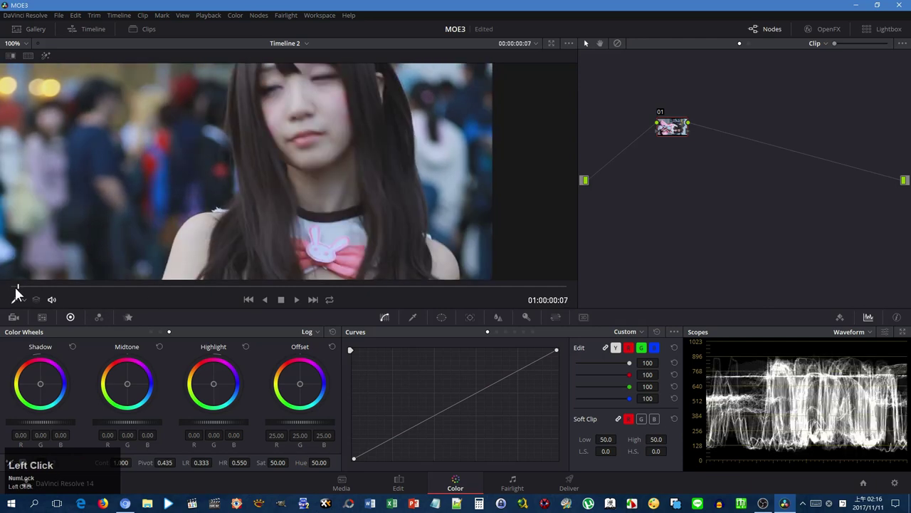
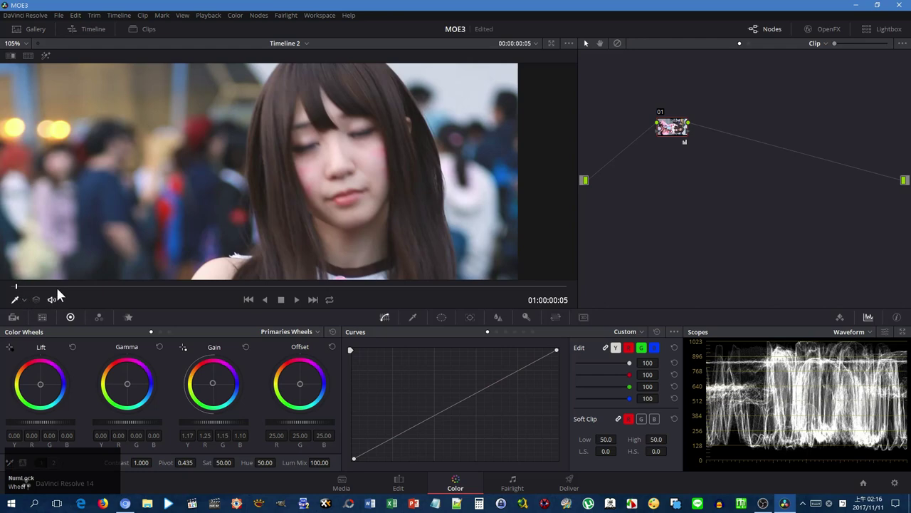
Set the viewer zoom to 25% and play the graded clip full screen.
click(34, 49)
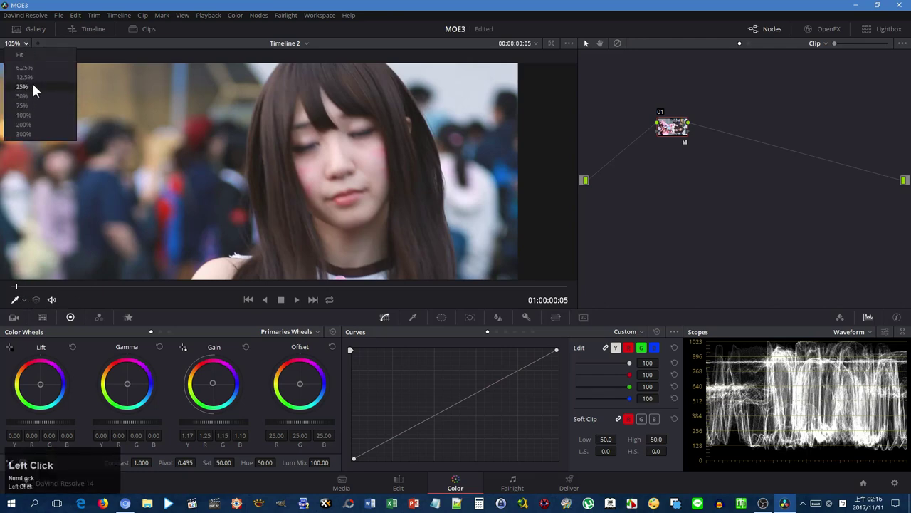
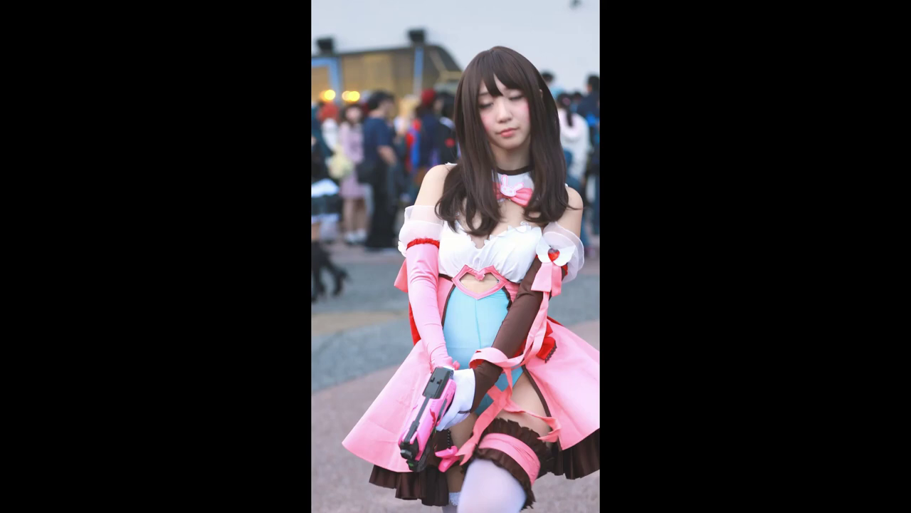
Leave full-screen playback back to the Color page.
key(ctrl+Num_Lock)
key(ctrl+f)
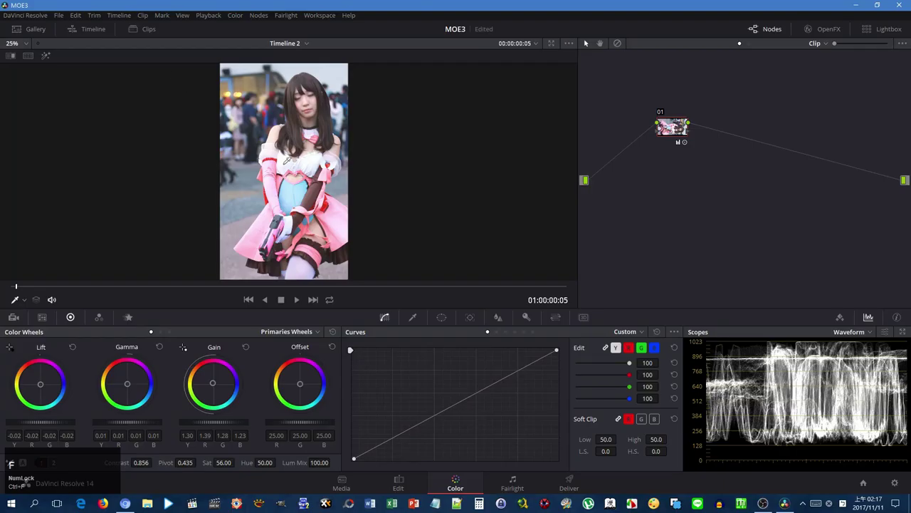
Lower shadow saturation with a Lum vs Sat curve on node 01 and bring up Hue vs Sat.
drag(561, 354, 662, 336)
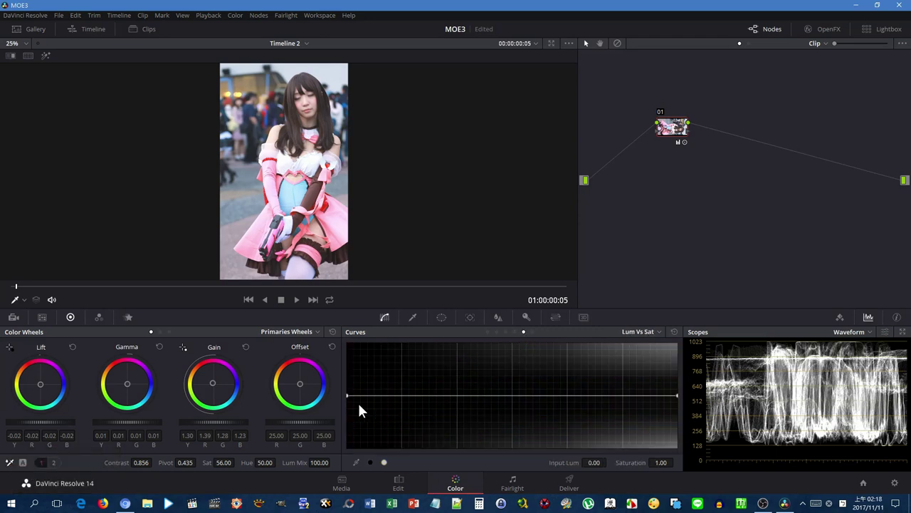
drag(502, 401, 517, 336)
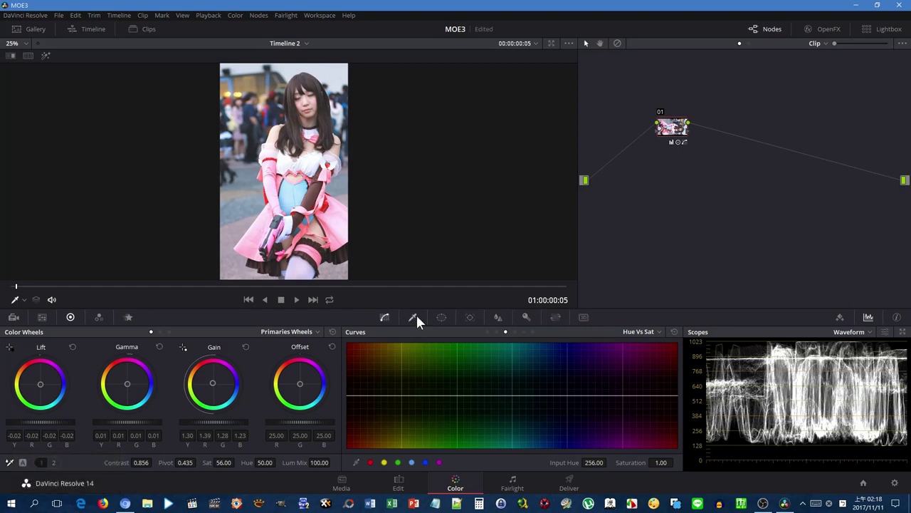
Boost saturation in a narrow magenta-pink hue band on node 01's Hue vs Sat curve.
click(421, 321)
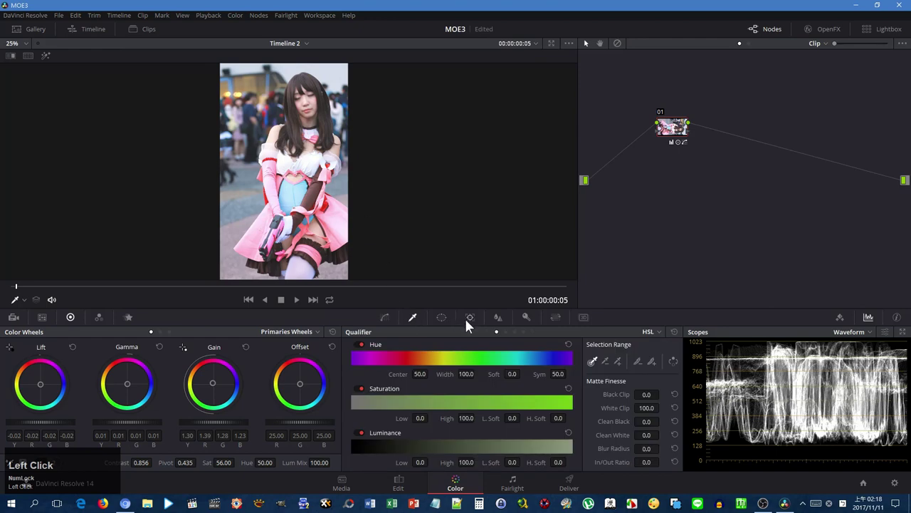
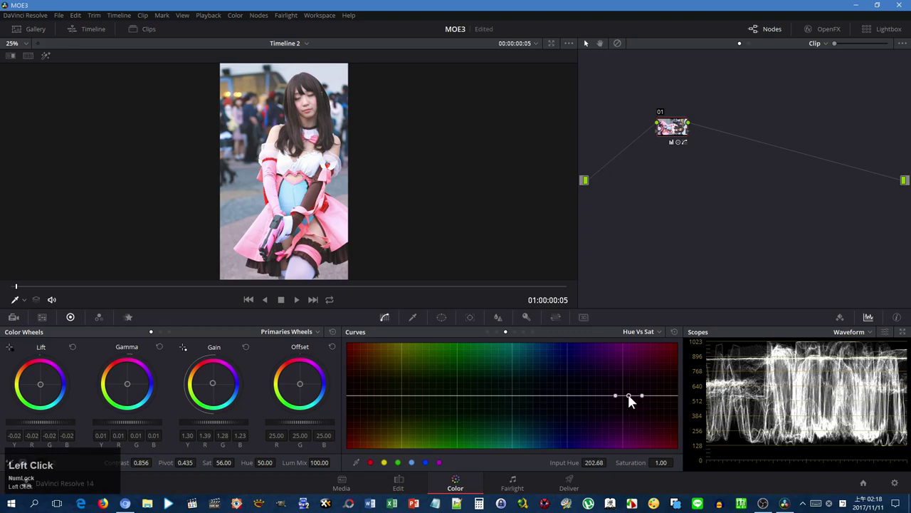
drag(628, 401, 682, 336)
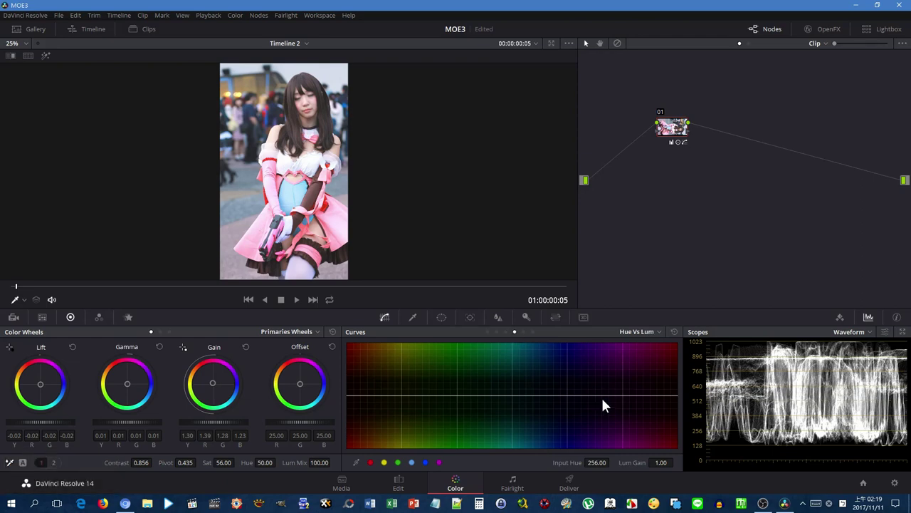
drag(610, 400, 684, 339)
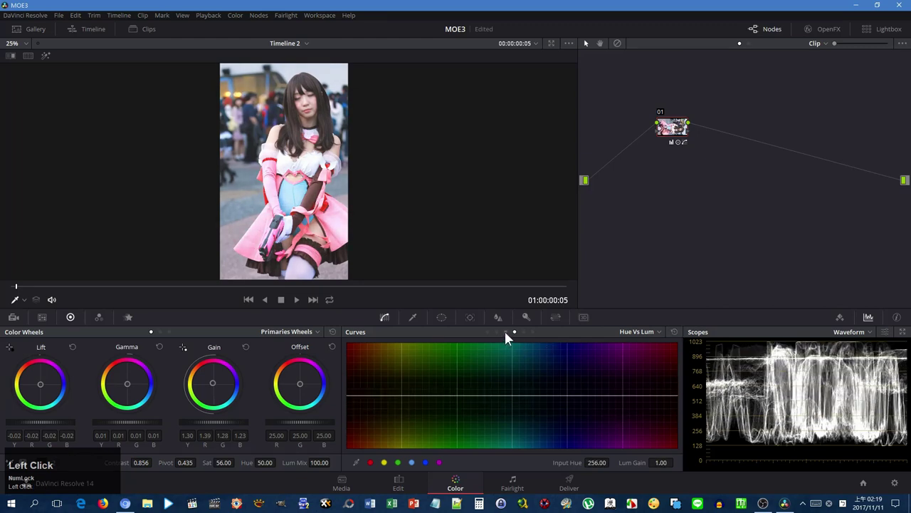
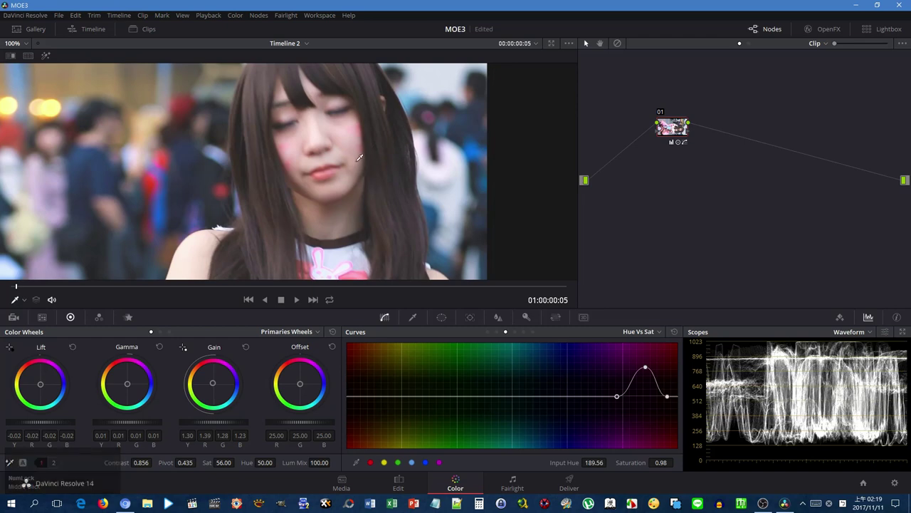
Switch the scopes to a vectorscope and jump to a later shot showing the face.
click(861, 333)
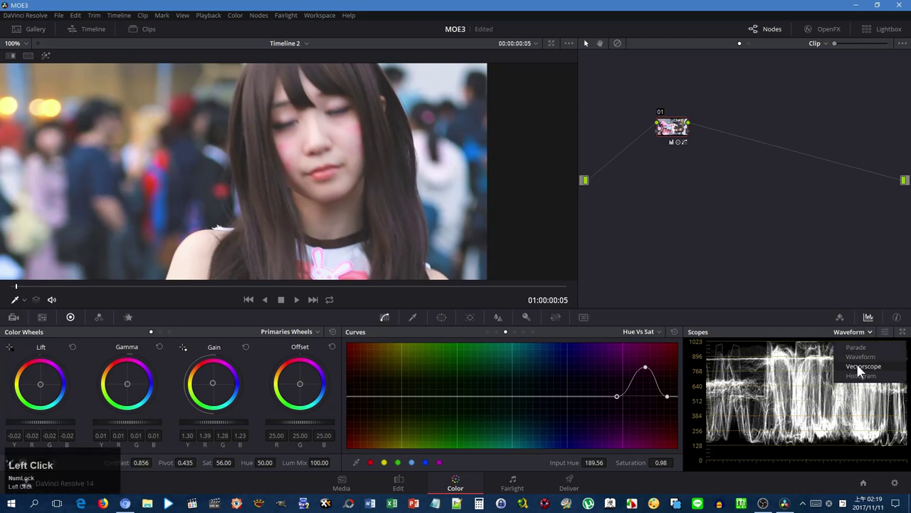
click(862, 372)
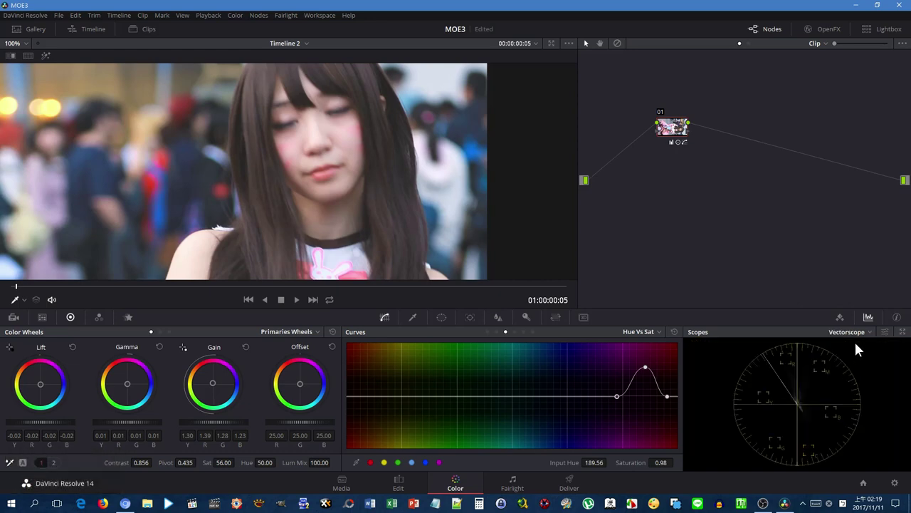
click(102, 291)
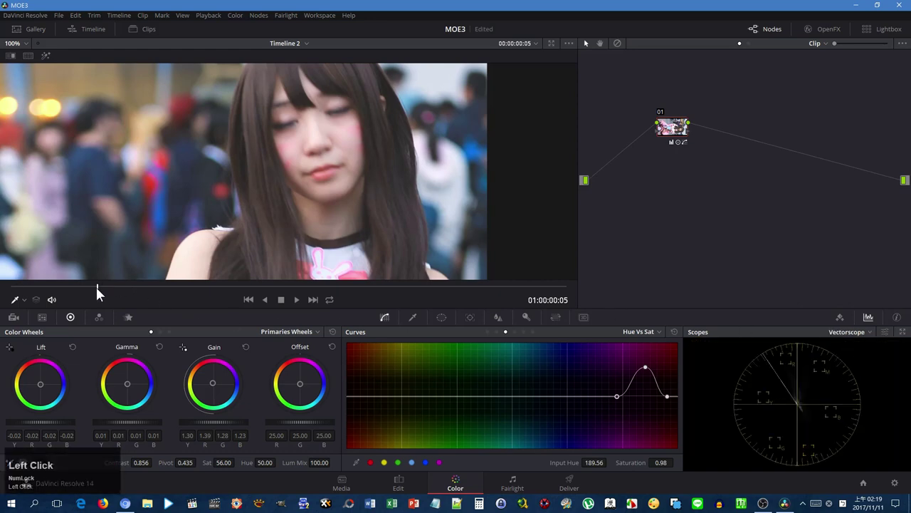
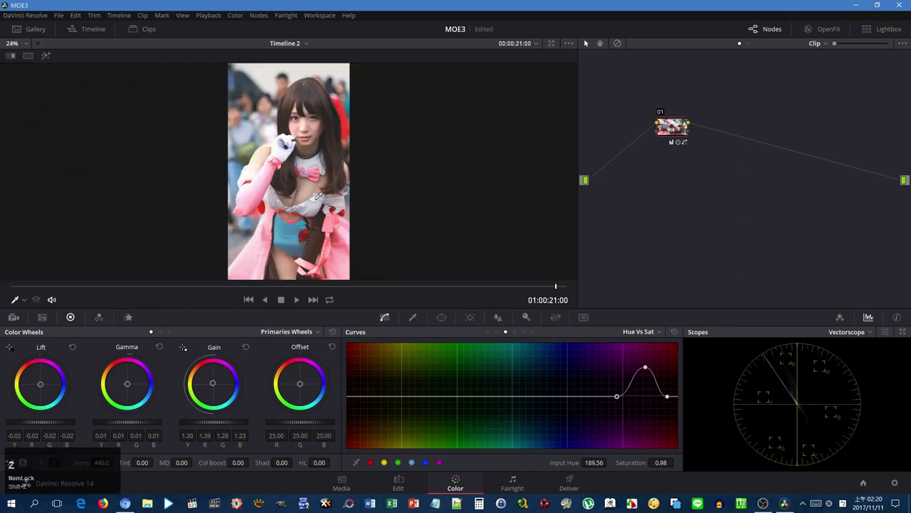
key(shift+z)
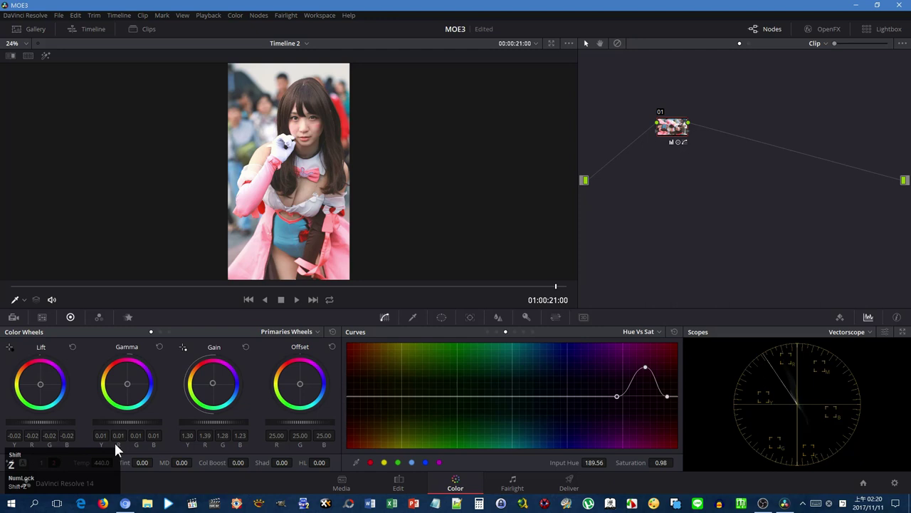
key(shift+z)
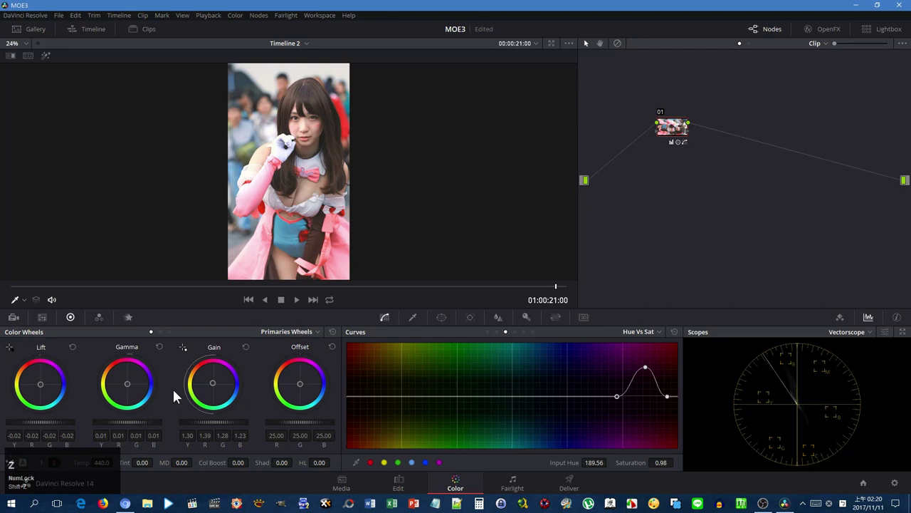
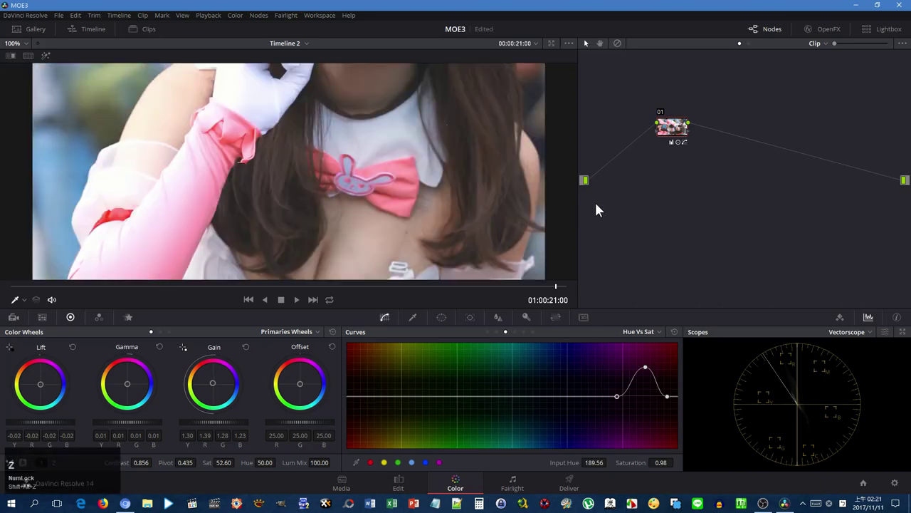
key(shift+alt+z)
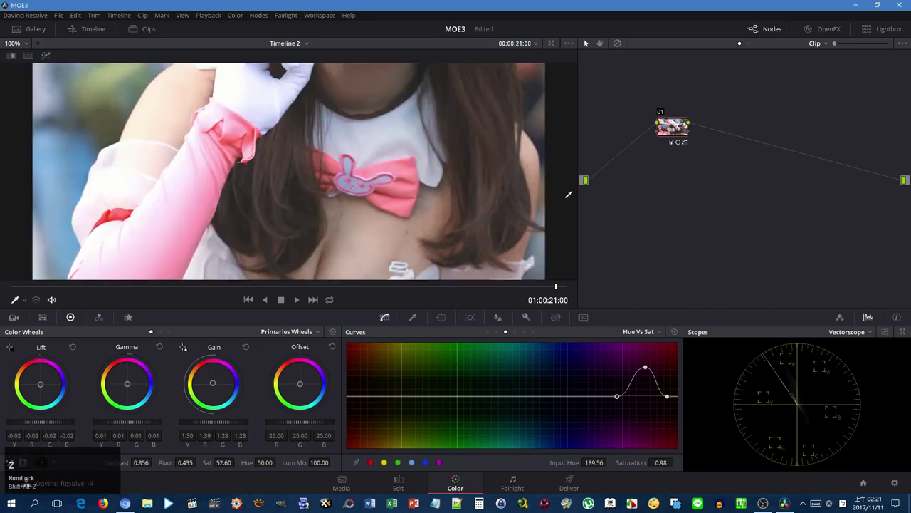
key(shift+z)
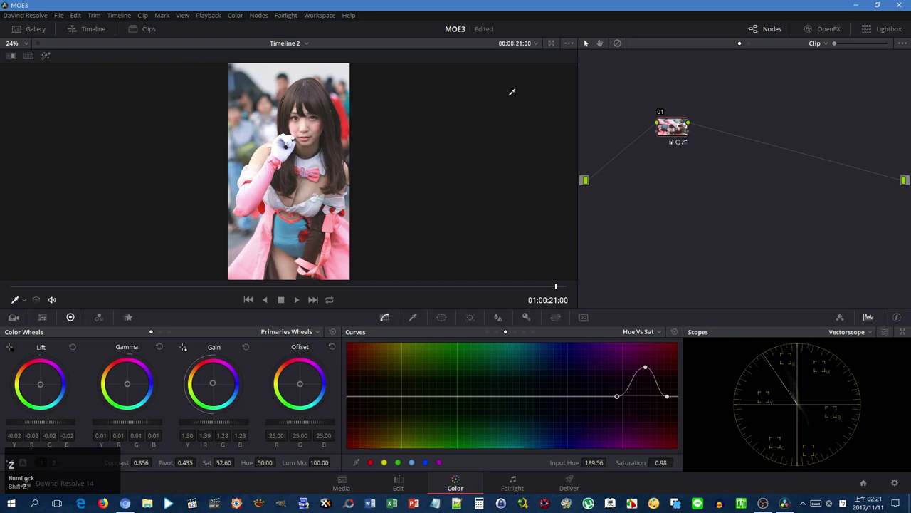
click(627, 50)
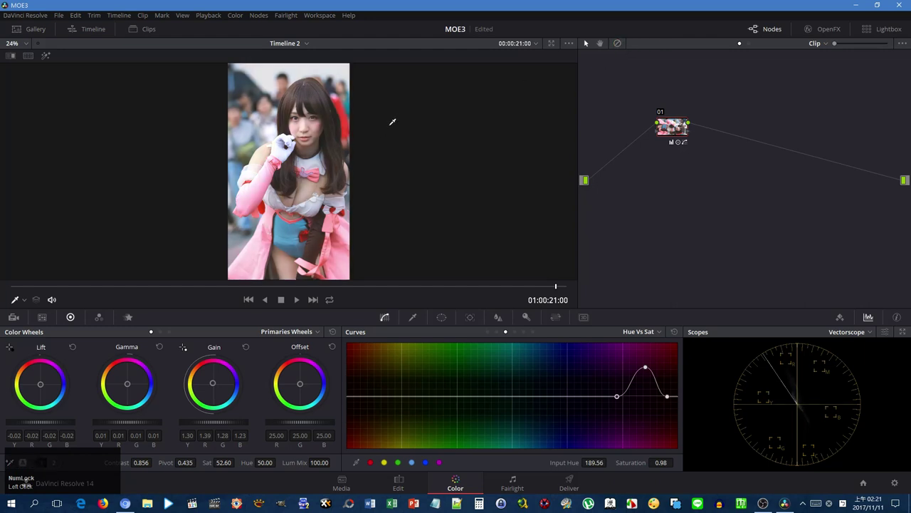
key(f)
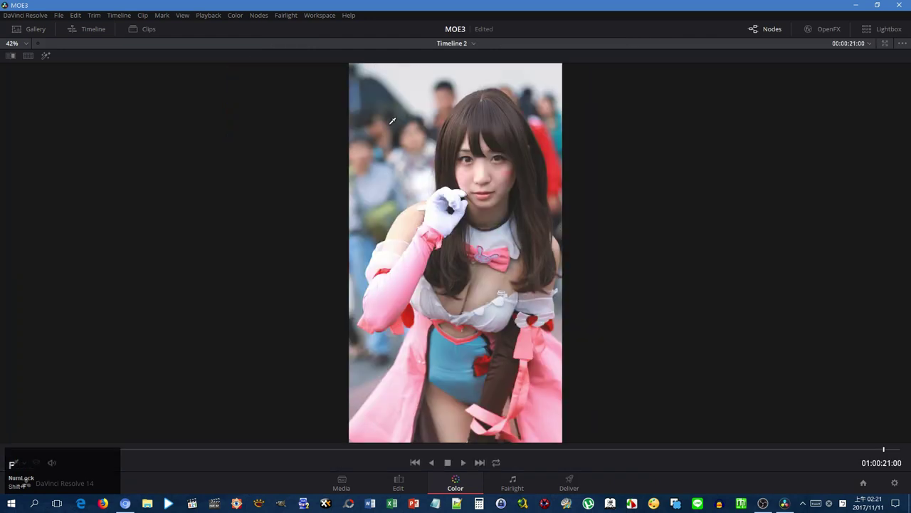
key(shift+f)
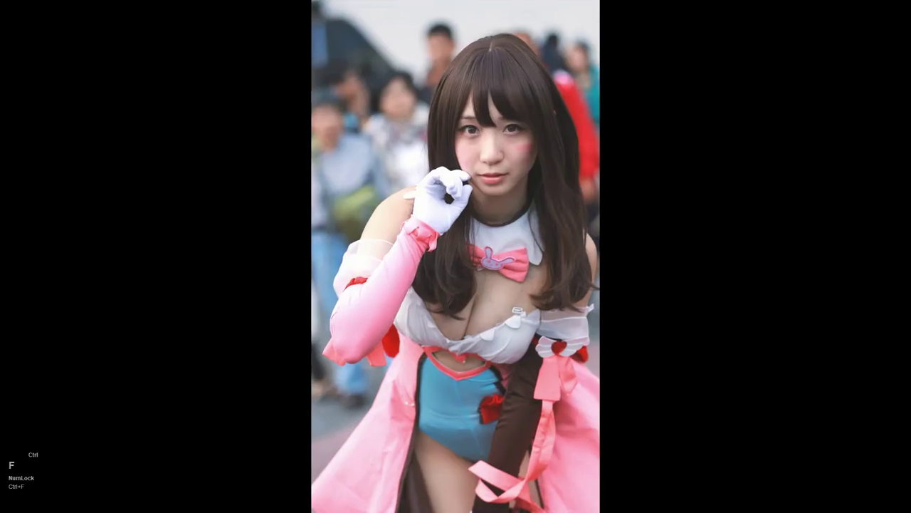
key(ctrl+f)
key(shift+f)
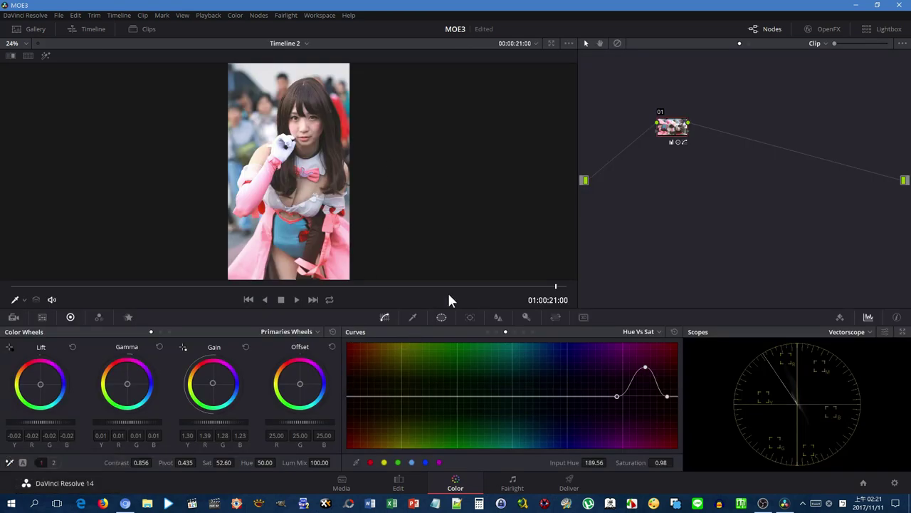
Add serial node 02 after node 01 in the clip's node graph (Alt+S).
click(242, 24)
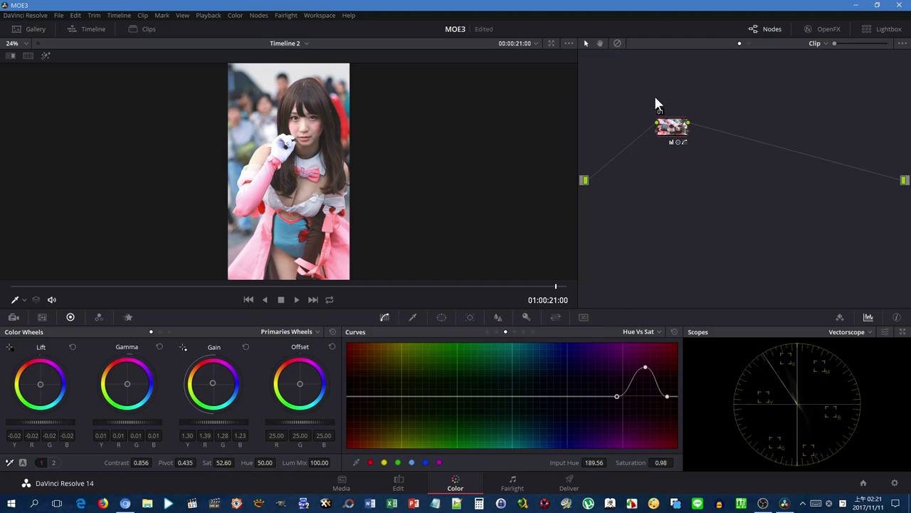
key(alt+Num_Lock)
key(alt+s)
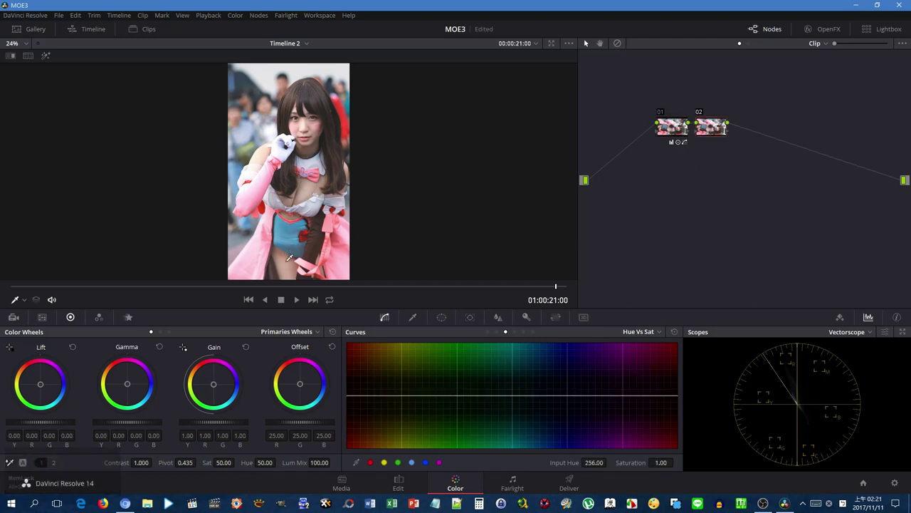
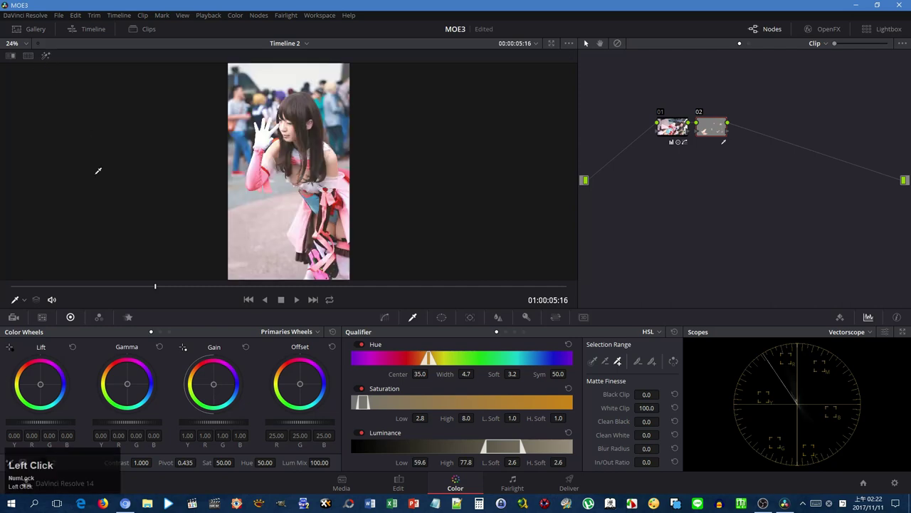
Key the cosplayer's skin tones on node 02 with an HSL qualifier and check the matte.
click(58, 465)
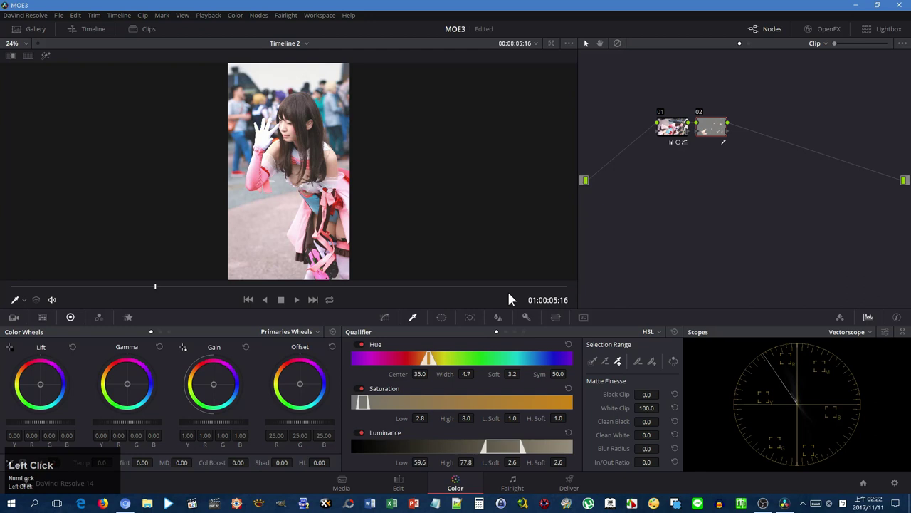
click(537, 291)
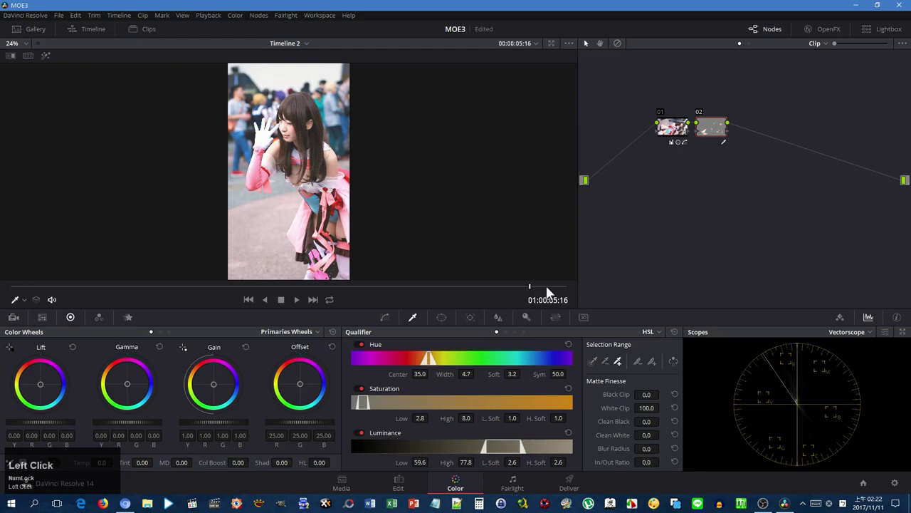
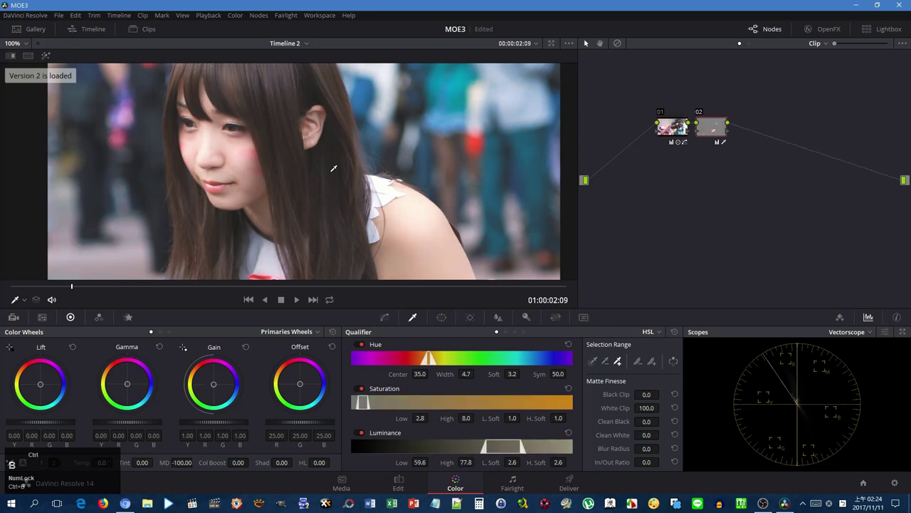
Turn on image wipe and compare Versions and Original in a split-screen viewer.
key(ctrl+b)
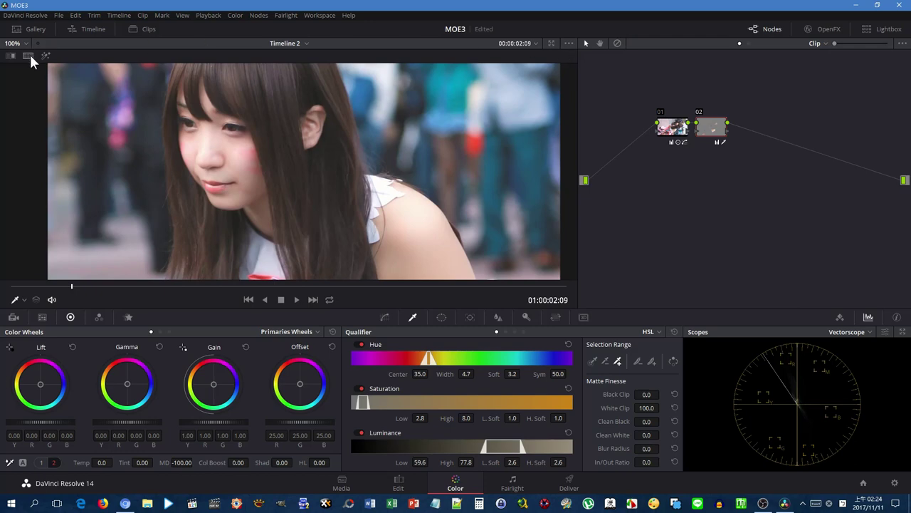
key(ctrl+b)
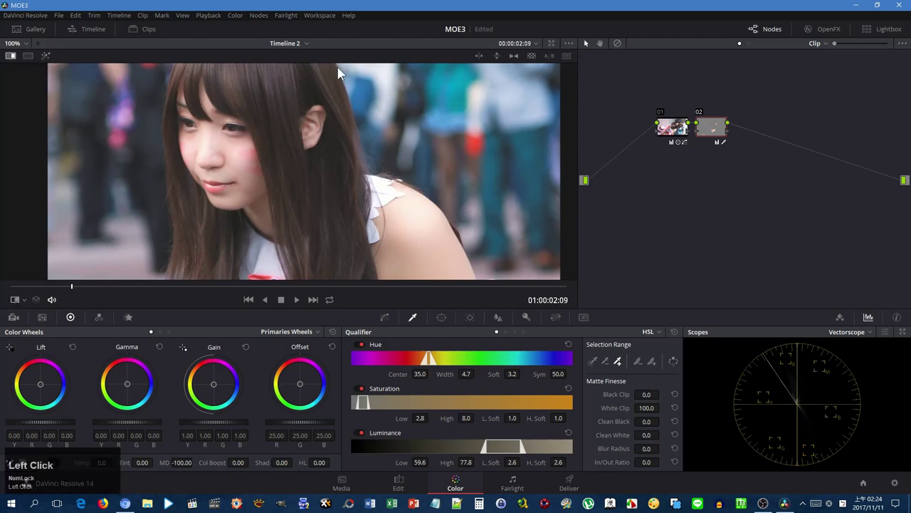
click(350, 147)
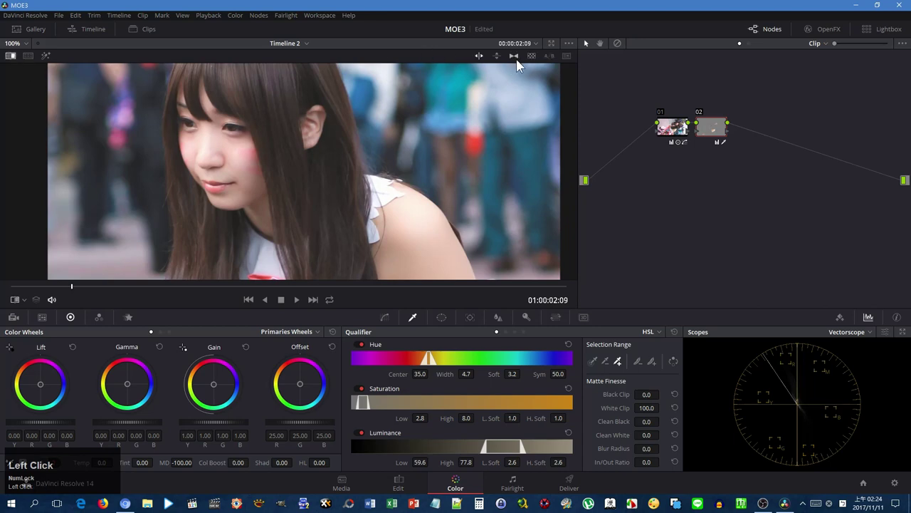
click(559, 63)
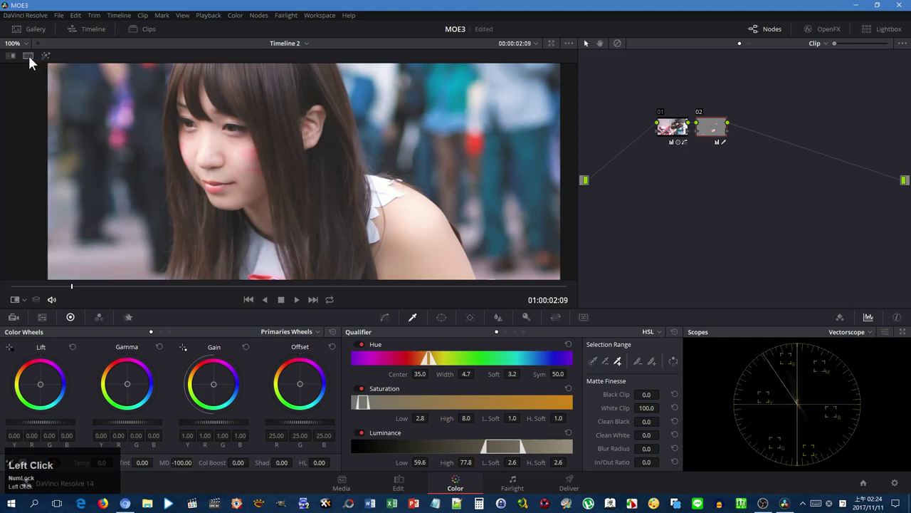
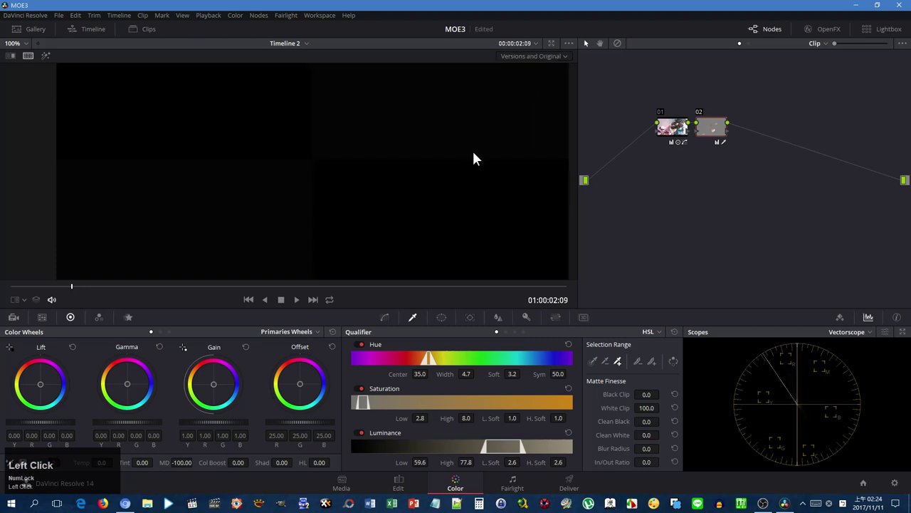
Pan the comparison images, leave split screen and fit the single frame to the viewer (Shift+Z).
middle_click(364, 173)
scroll(up, 3)
drag(406, 155, 521, 126)
key(ctrl+f)
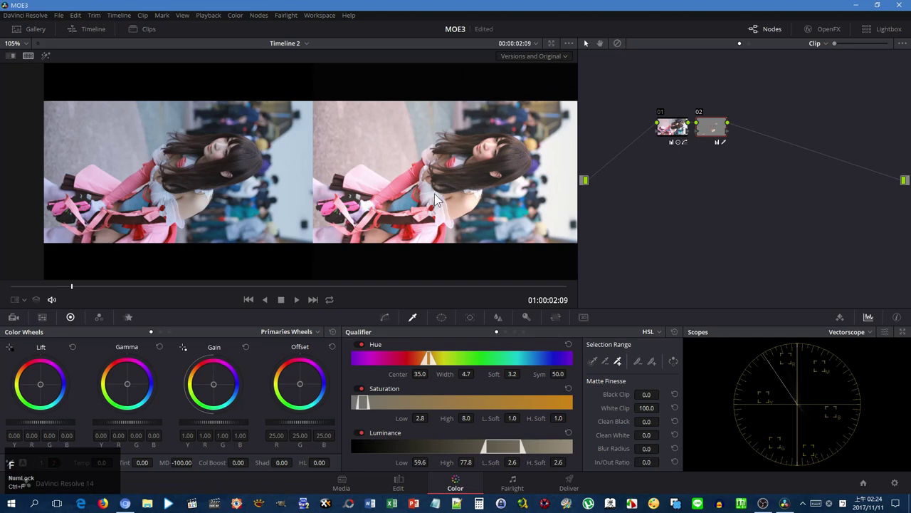
click(559, 64)
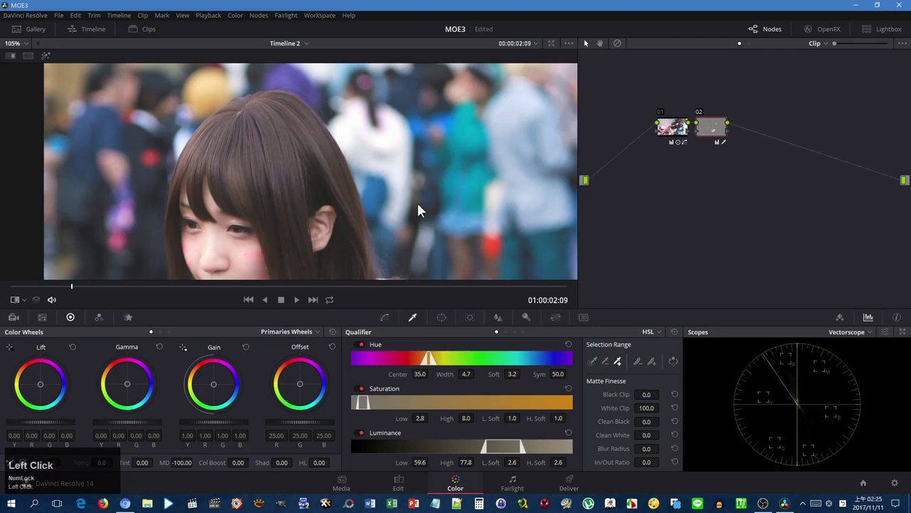
key(shift+z)
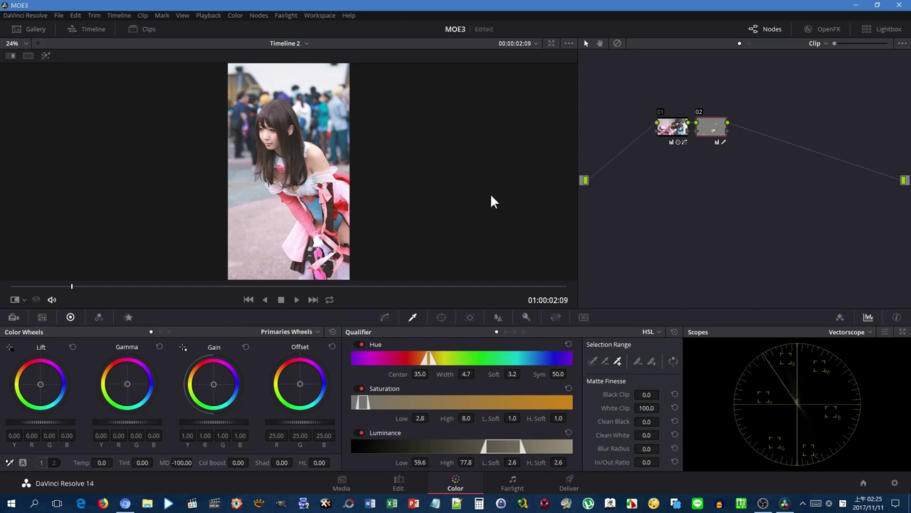
Play the graded vertical clip full screen, then exit and return to the clip's start.
key(shift+z)
key(ctrl+f)
key(space)
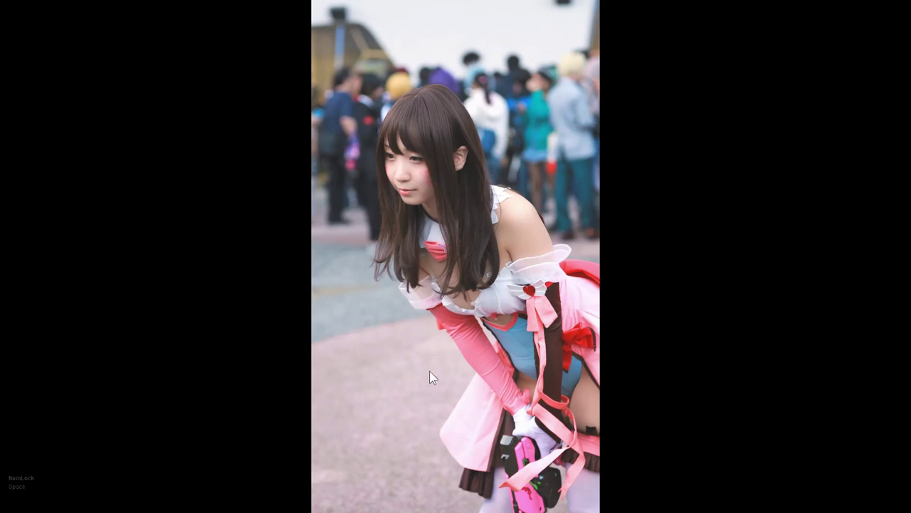
click(292, 491)
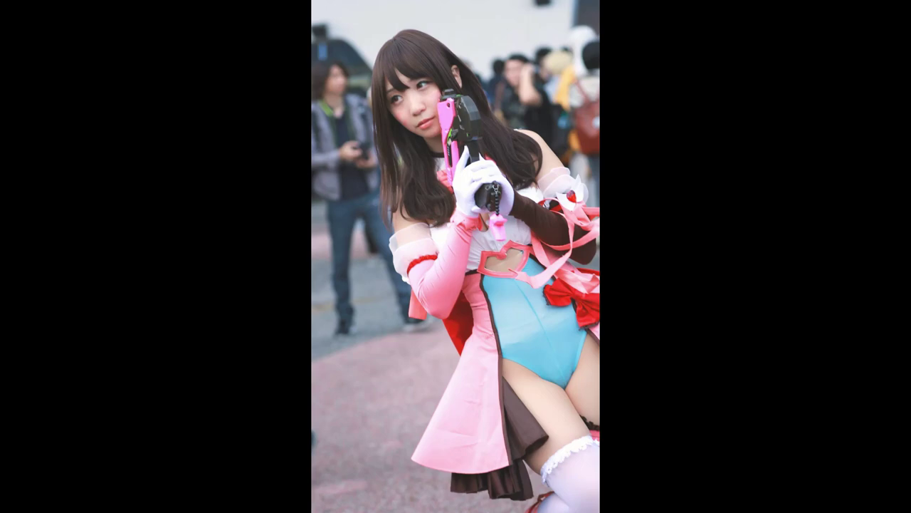
key(ctrl+f)
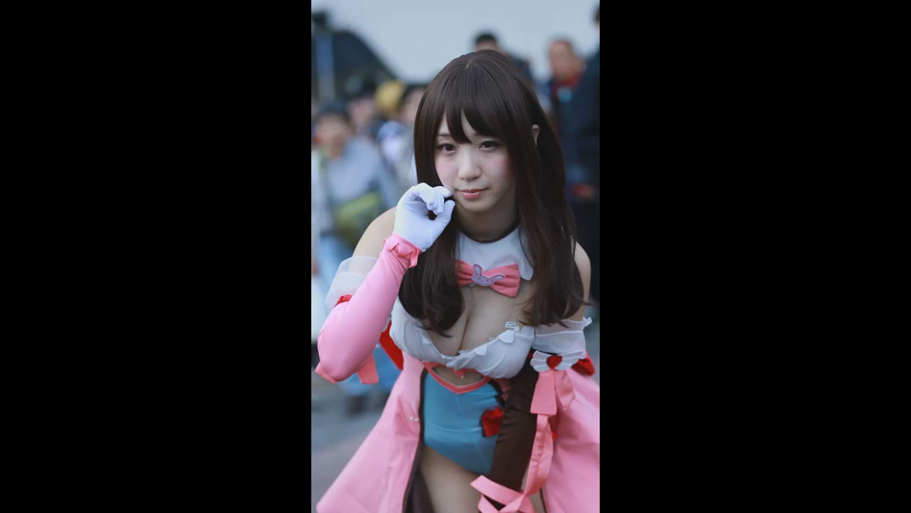
click(35, 293)
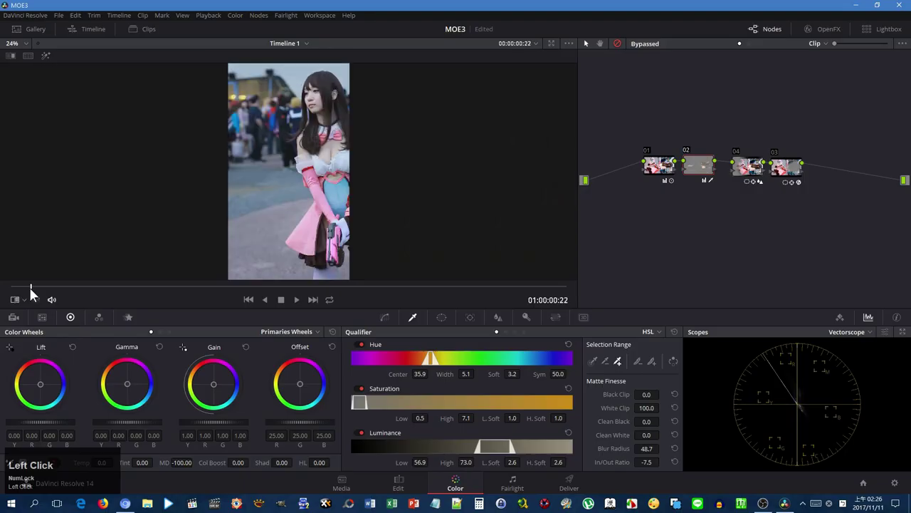